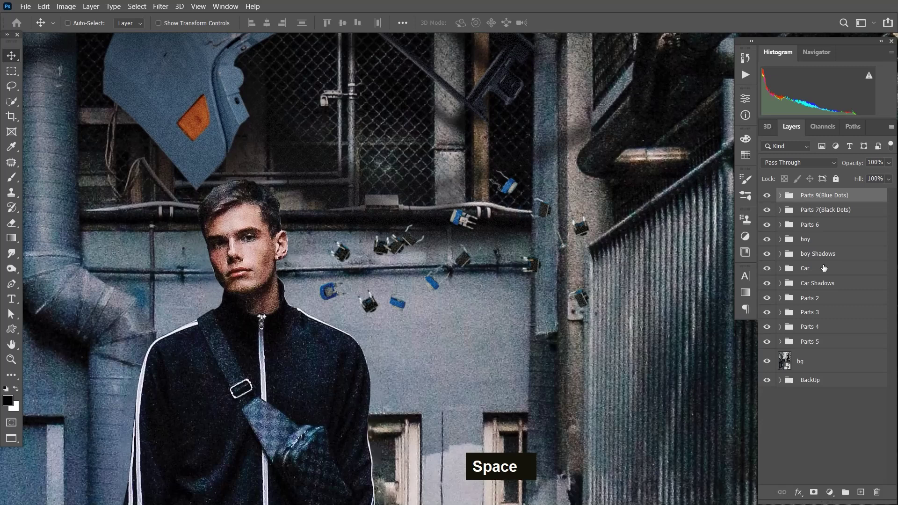
Bring up the Parts.psb smart object document with its nine black-part layers.
{"action": "key", "text": "space"}
Nudge the lower-right black part, check it in the composite, and undo the unwanted moves.
{"action": "double_click", "coordinate": [806, 297]}
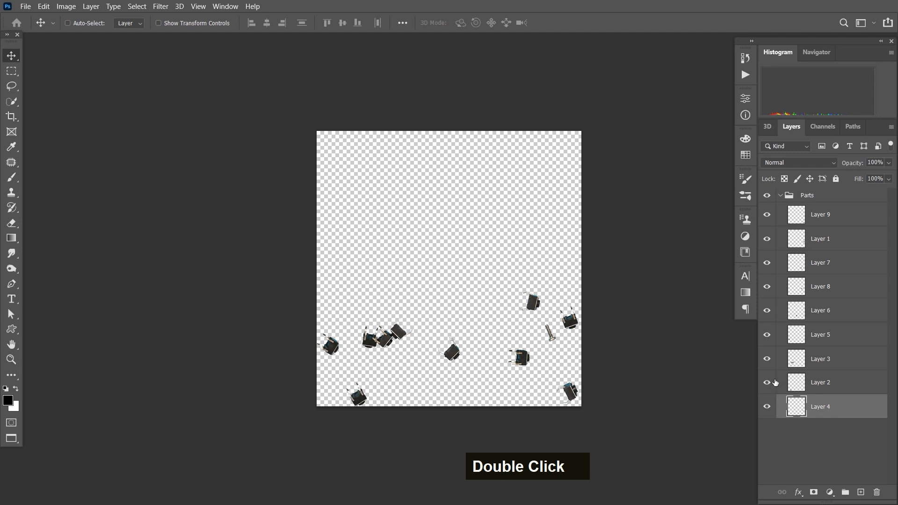
{"action": "double_click", "coordinate": [767, 338]}
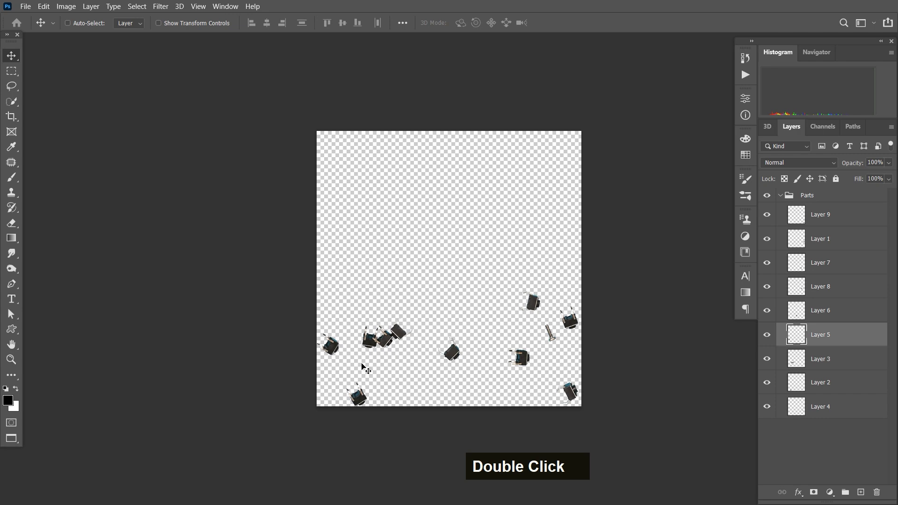
{"action": "key", "text": "ctrl+w"}
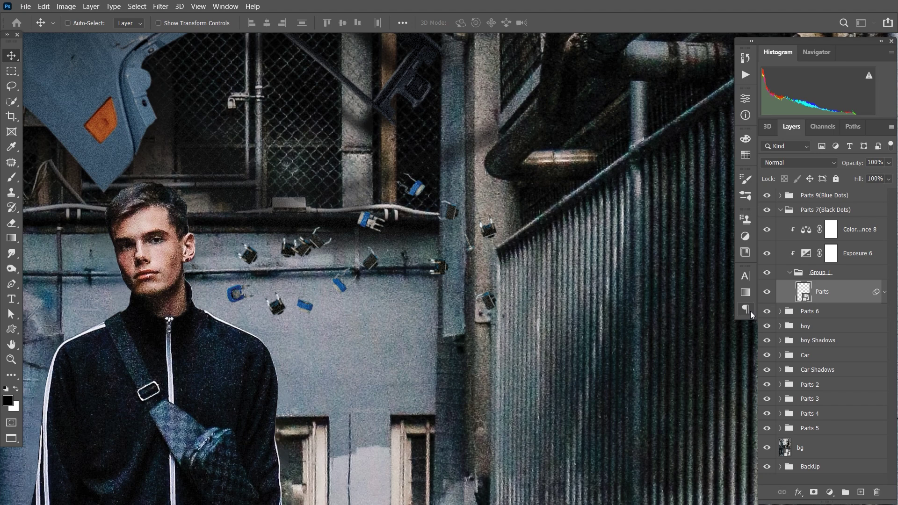
{"action": "double_click", "coordinate": [803, 296]}
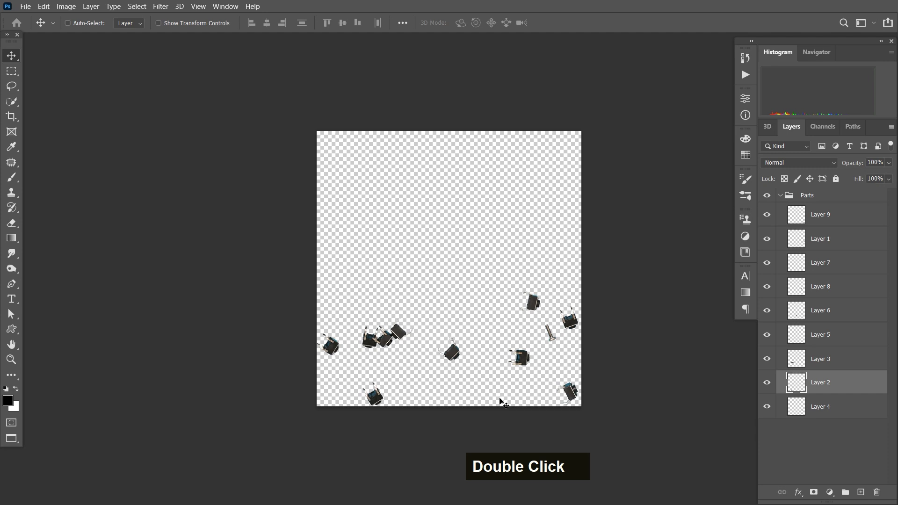
{"action": "key", "text": "ctrl+z"}
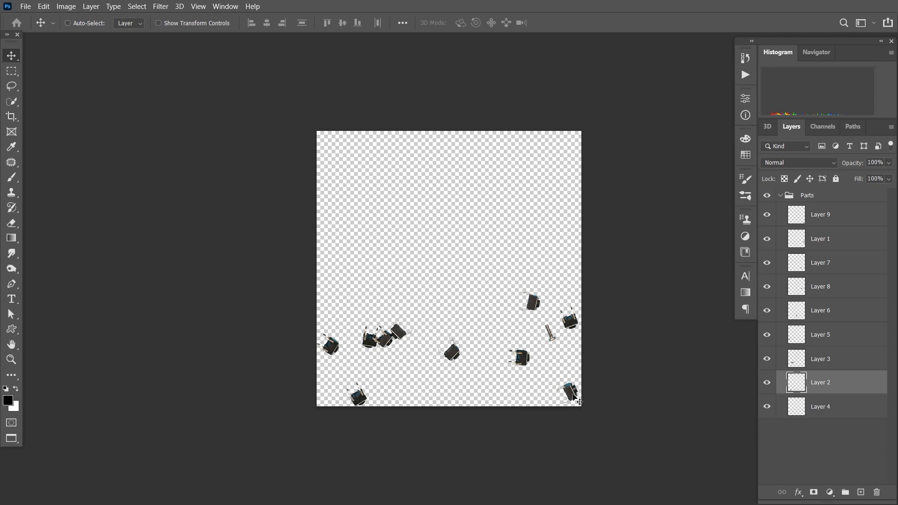
{"action": "key", "text": "ctrl+z"}
Move the lower-right black part left and confirm its placement against the alley composite.
{"action": "double_click", "coordinate": [769, 246]}
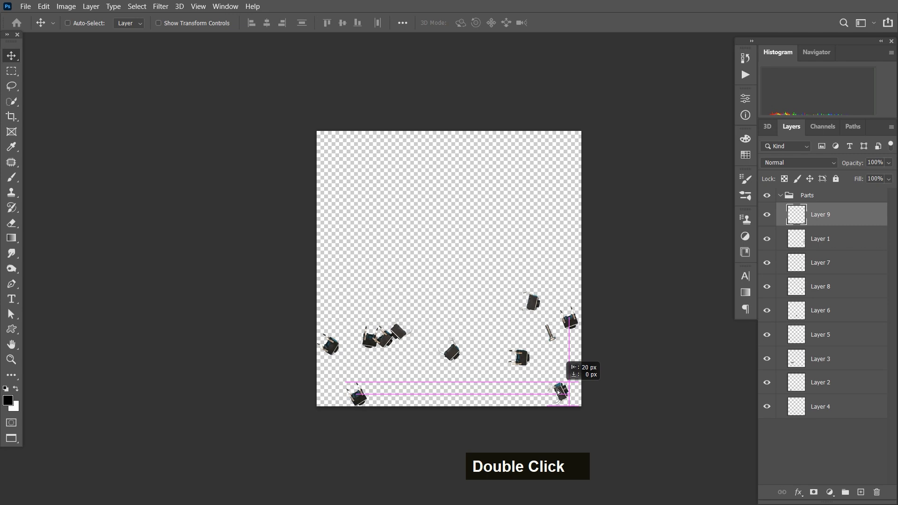
{"action": "key", "text": "ctrl+w"}
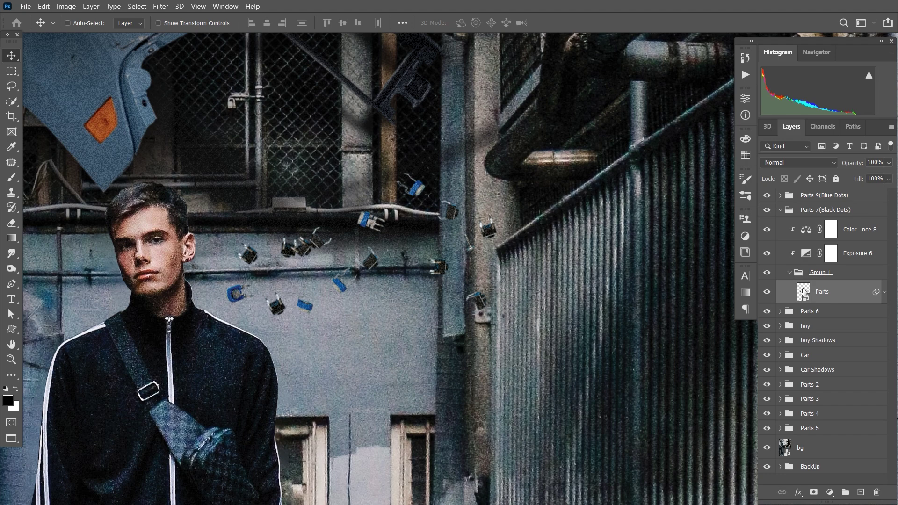
{"action": "double_click", "coordinate": [807, 294]}
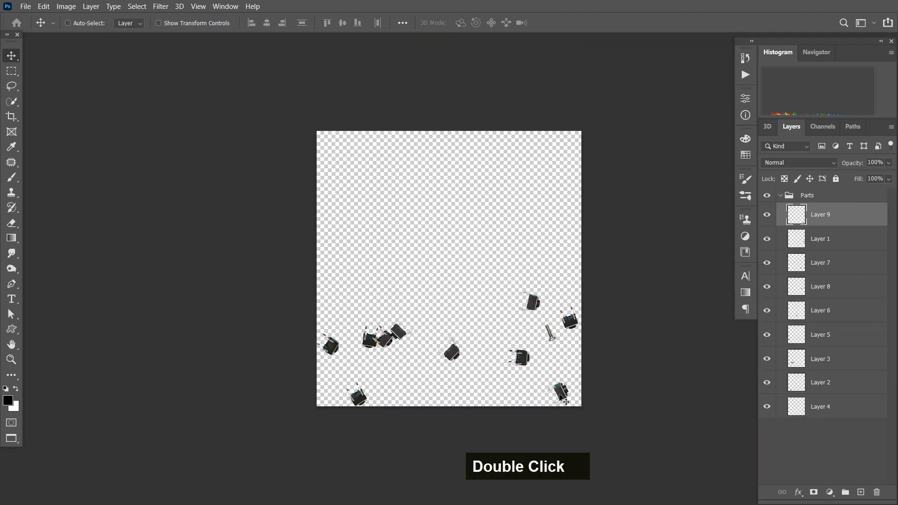
Save and close Parts1.psb, then view the updated composite zoomed out.
{"action": "key", "text": "ctrl+w"}
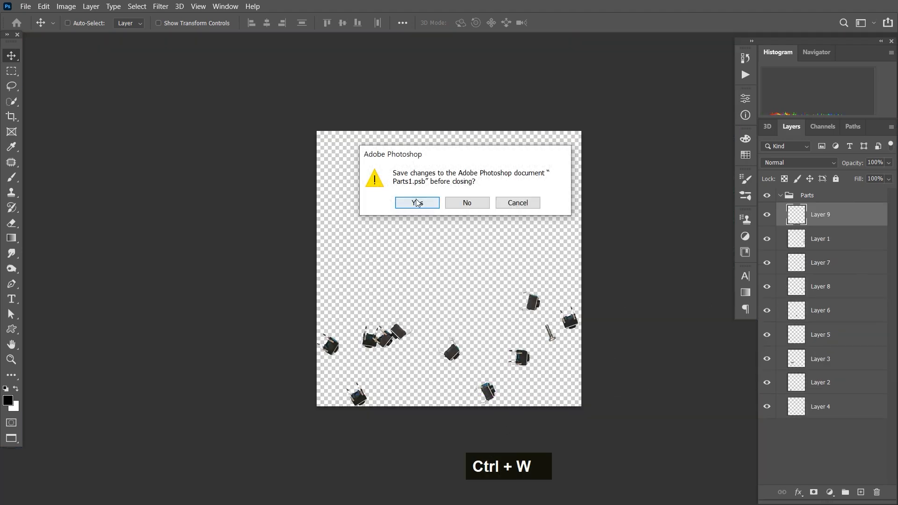
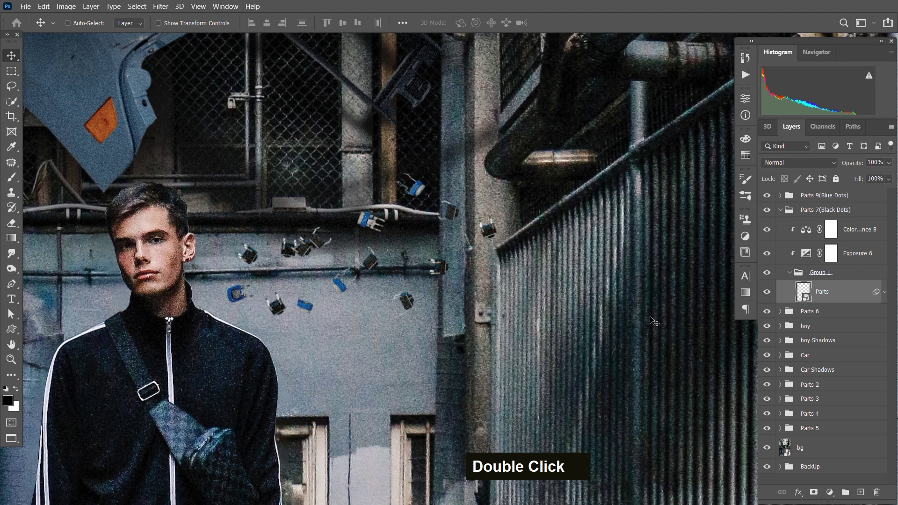
{"action": "key", "text": "space"}
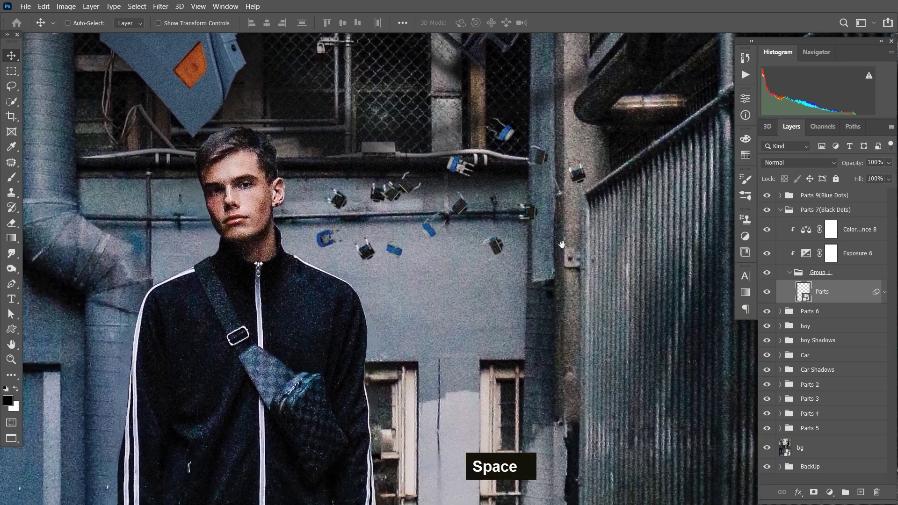